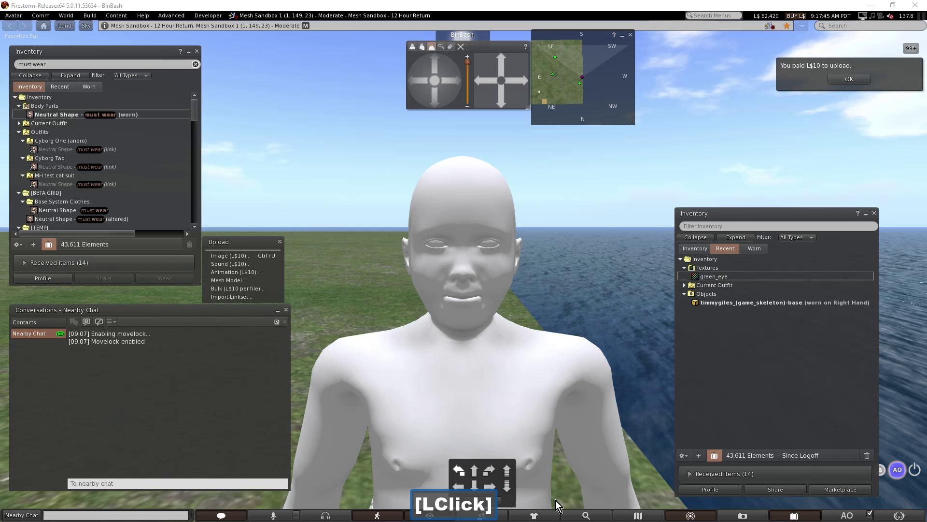
- Start editing the worn mesh head, clear the selection and focus the camera close on its eyes
{"action": "right_click", "coordinate": [453, 291]}
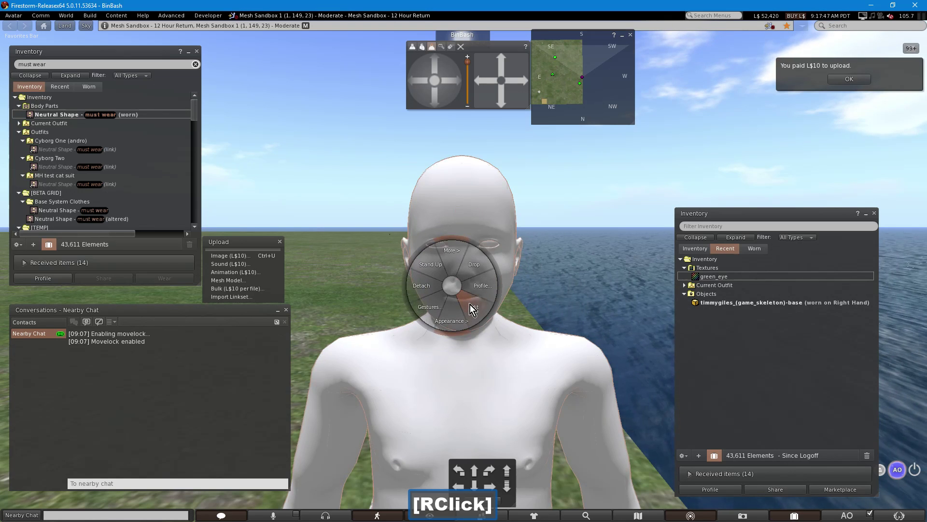
{"action": "left_click", "coordinate": [470, 305]}
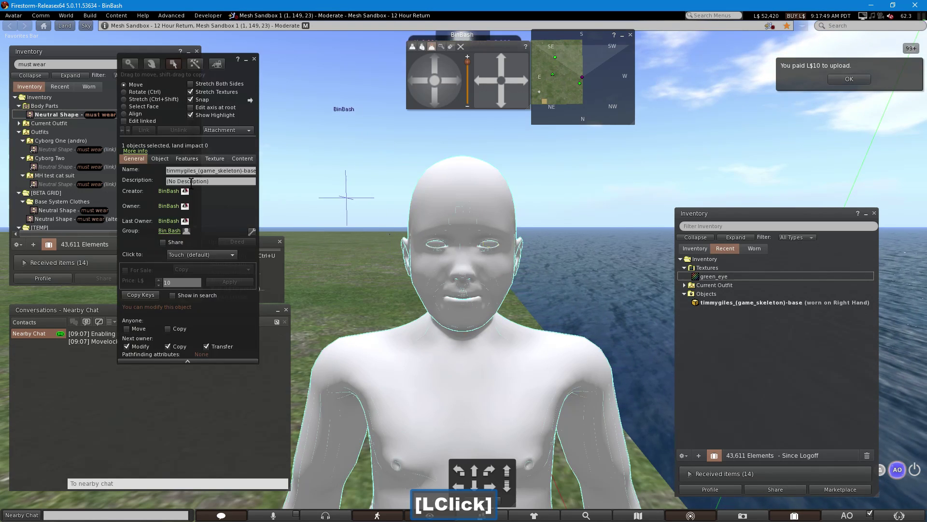
{"action": "left_click", "coordinate": [126, 125]}
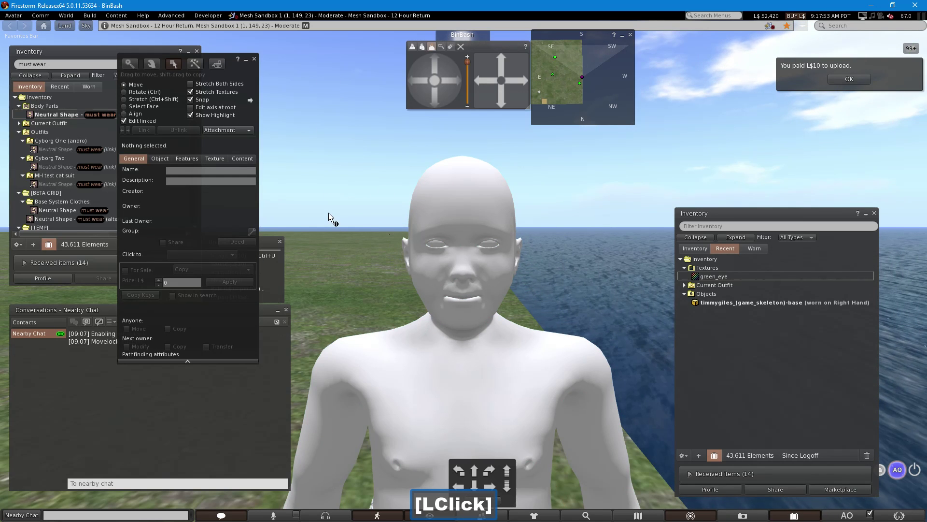
{"action": "key", "text": "alt+z"}
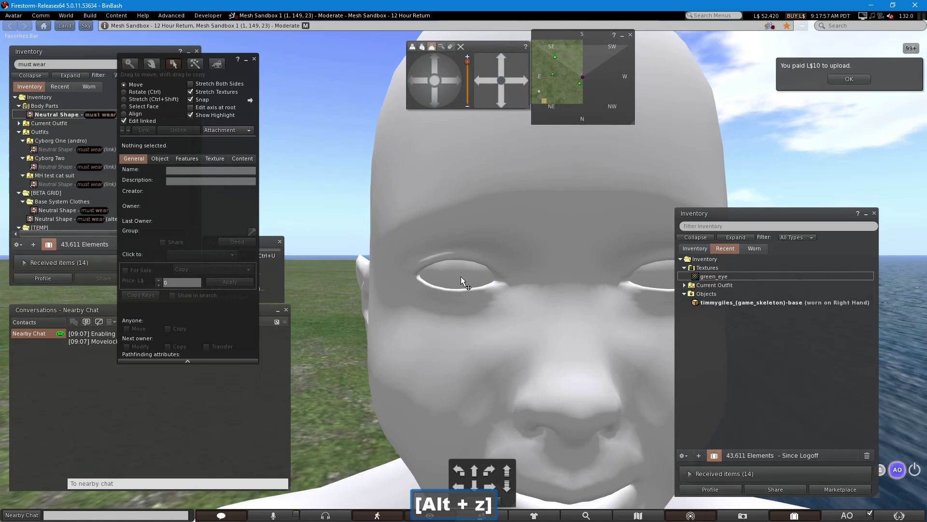
- Assign the green_eye texture to the head's eye part with Alpha blending as the alpha mode
{"action": "left_click", "coordinate": [463, 281]}
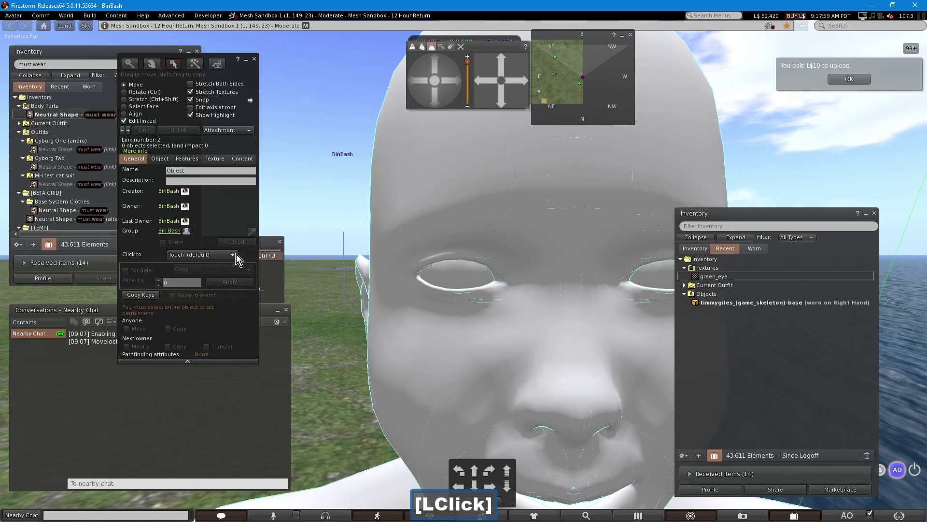
{"action": "key", "text": "["}
{"action": "left_click", "coordinate": [210, 163]}
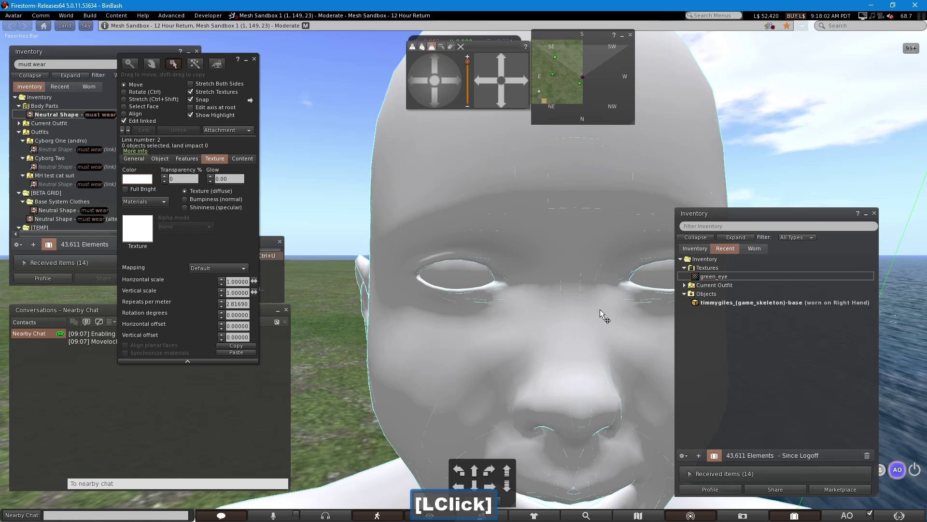
{"action": "left_click", "coordinate": [701, 278]}
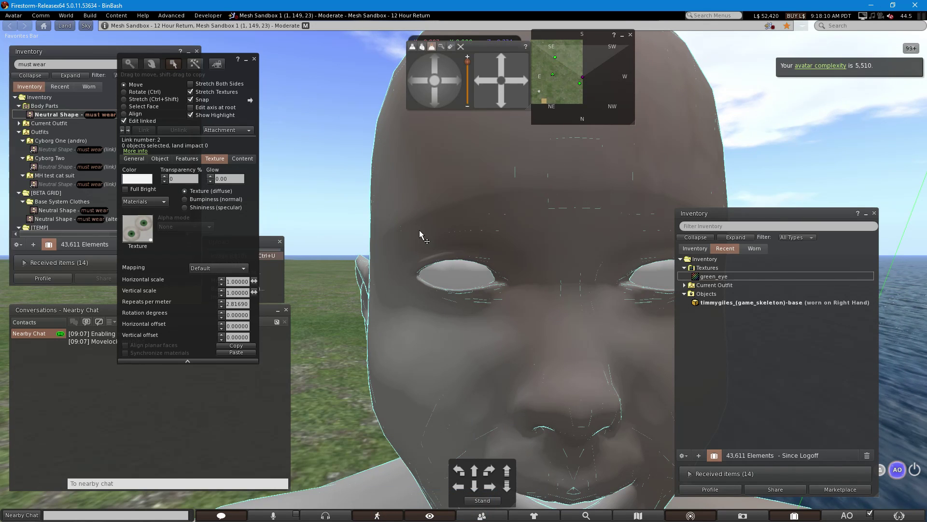
{"action": "left_click", "coordinate": [453, 278]}
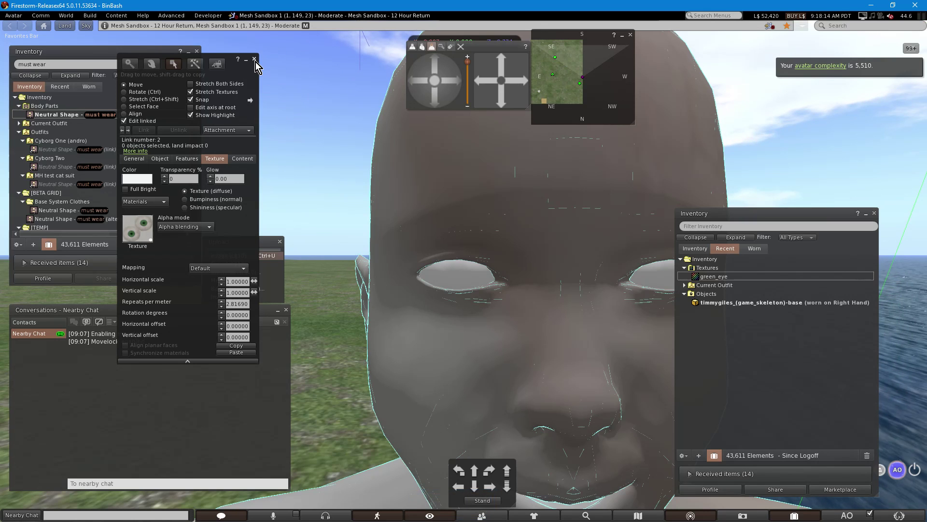
{"action": "left_click", "coordinate": [256, 63]}
- Reapply the green eye texture to the head's eye faces so both eyes render green
{"action": "right_click", "coordinate": [396, 162]}
{"action": "left_click", "coordinate": [412, 172]}
{"action": "left_click", "coordinate": [654, 276]}
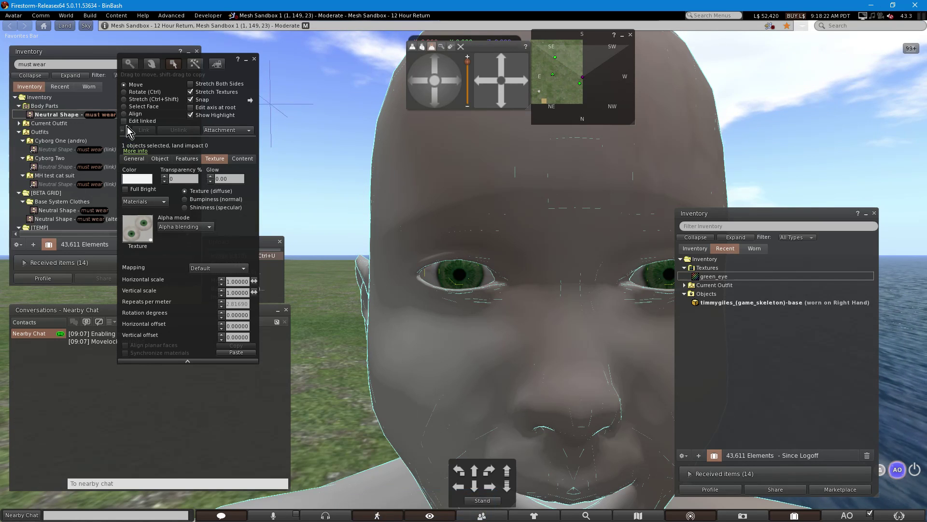
{"action": "left_click", "coordinate": [125, 123]}
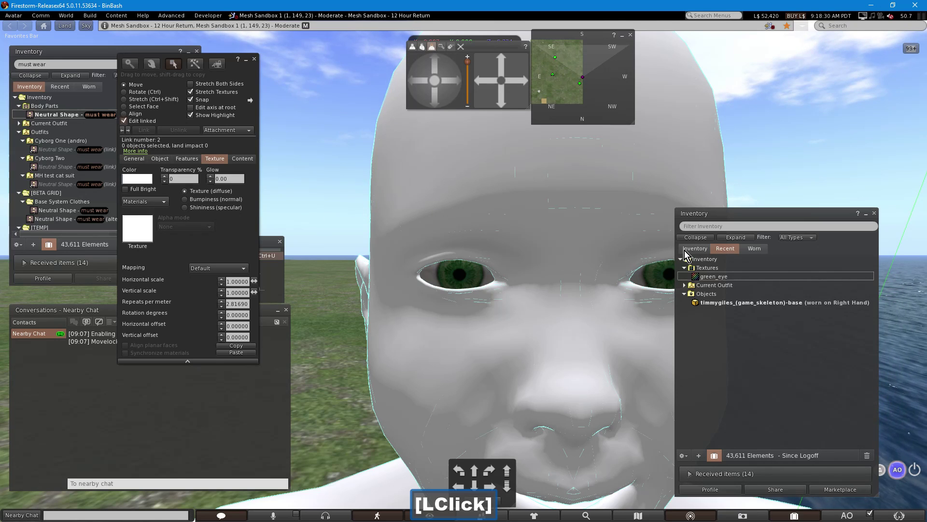
- Filter the full inventory for 'cyborg' and browse the matching cyborg eye textures
{"action": "left_click", "coordinate": [685, 251]}
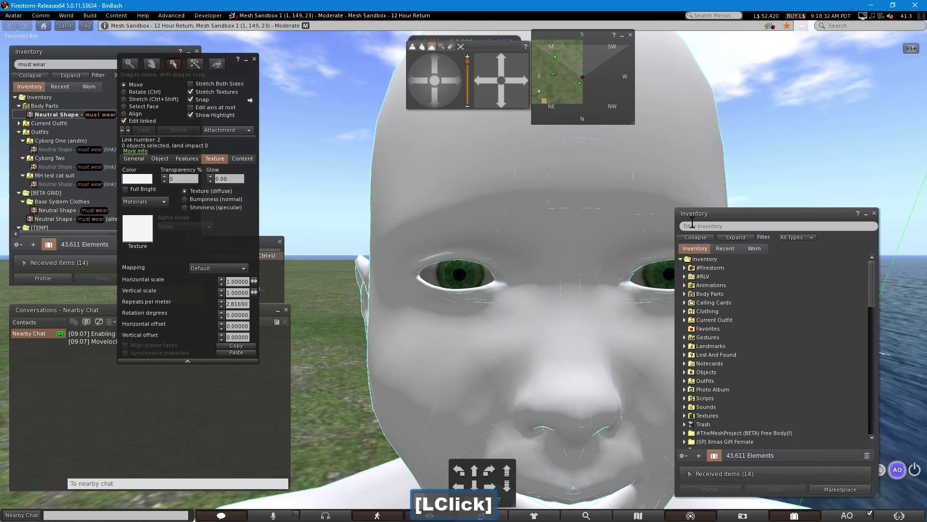
{"action": "type", "text": "cyborg"}
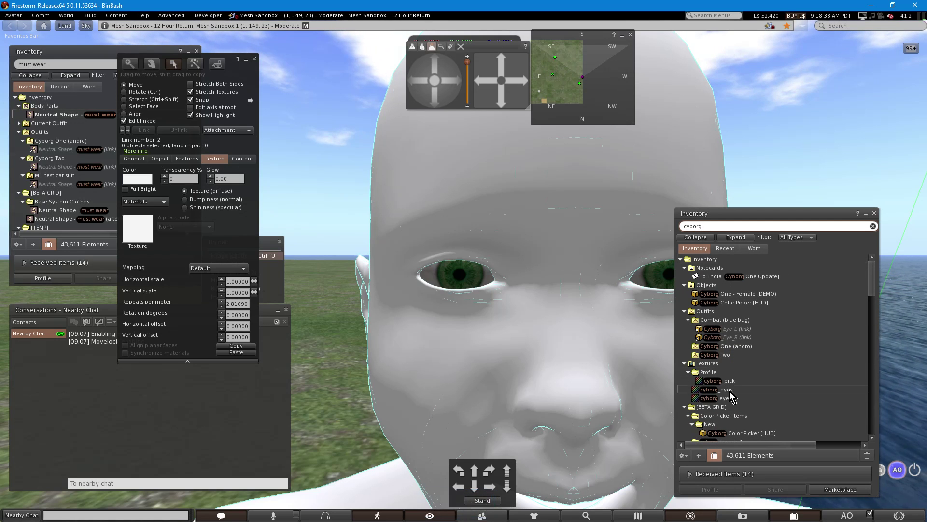
{"action": "left_click", "coordinate": [730, 392]}
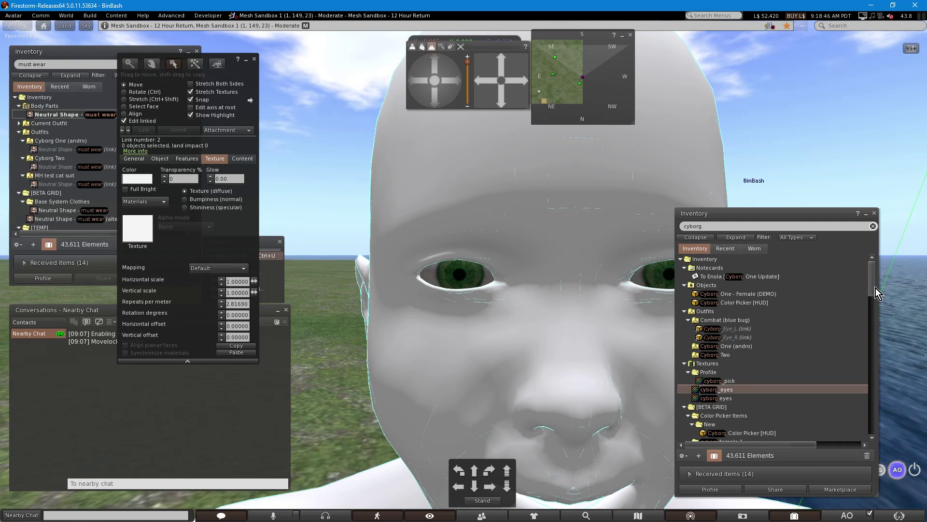
{"action": "left_click", "coordinate": [876, 291]}
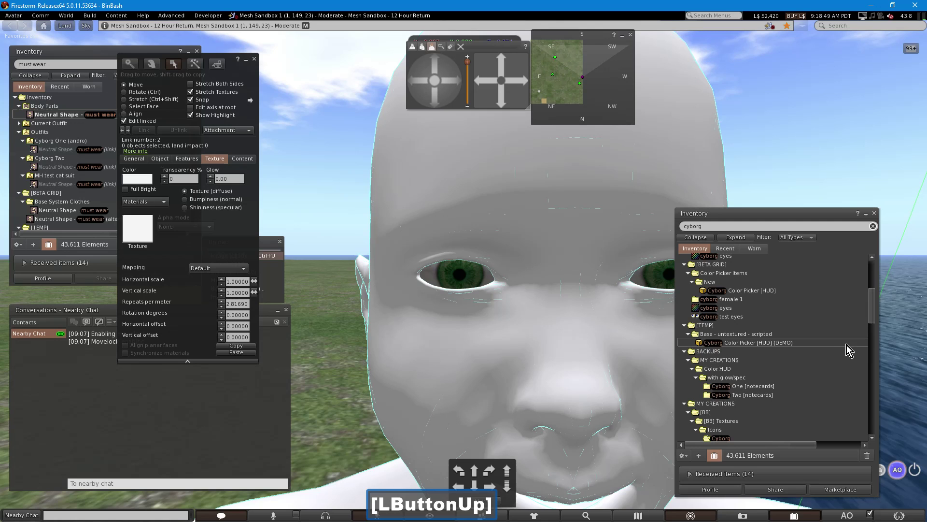
{"action": "left_click", "coordinate": [872, 316]}
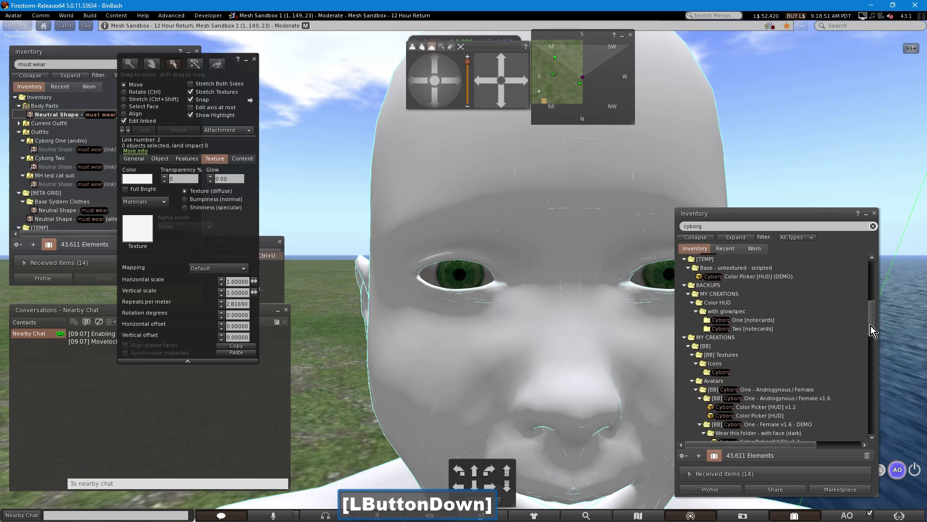